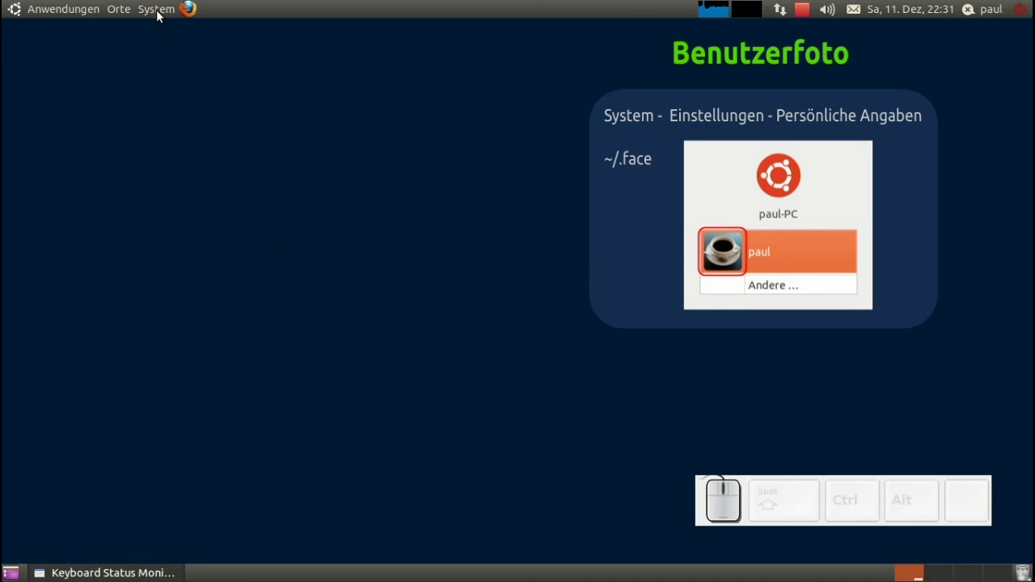
Reach the Persönliche Angaben dialog from the System menu and move it aside.
left_click(159, 18)
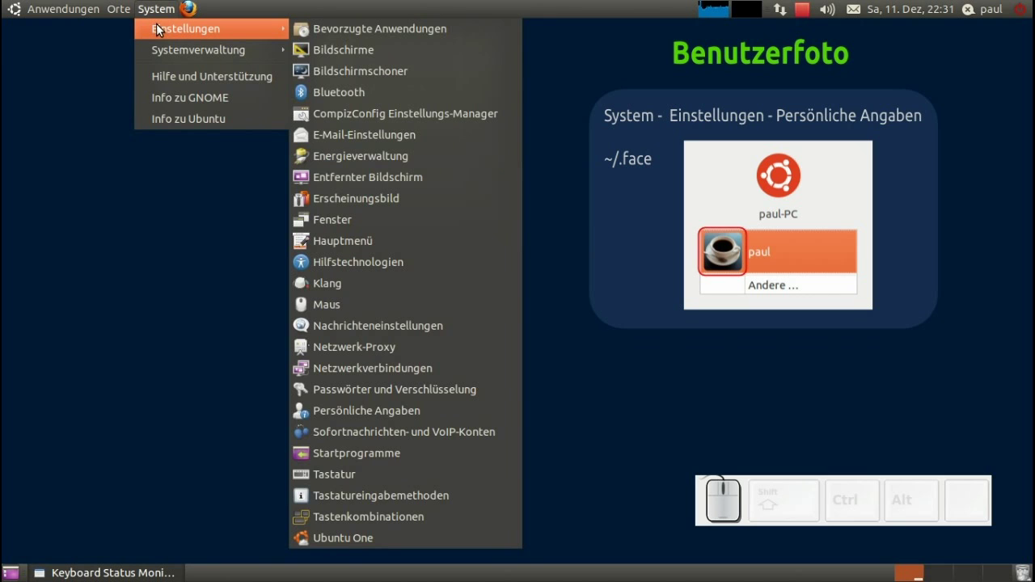
left_click(382, 420)
left_click_drag(415, 73, 77, 108)
Choose coffee.jpg from the faces folder as paul's user photo and confirm with Öffnen.
left_click(76, 109)
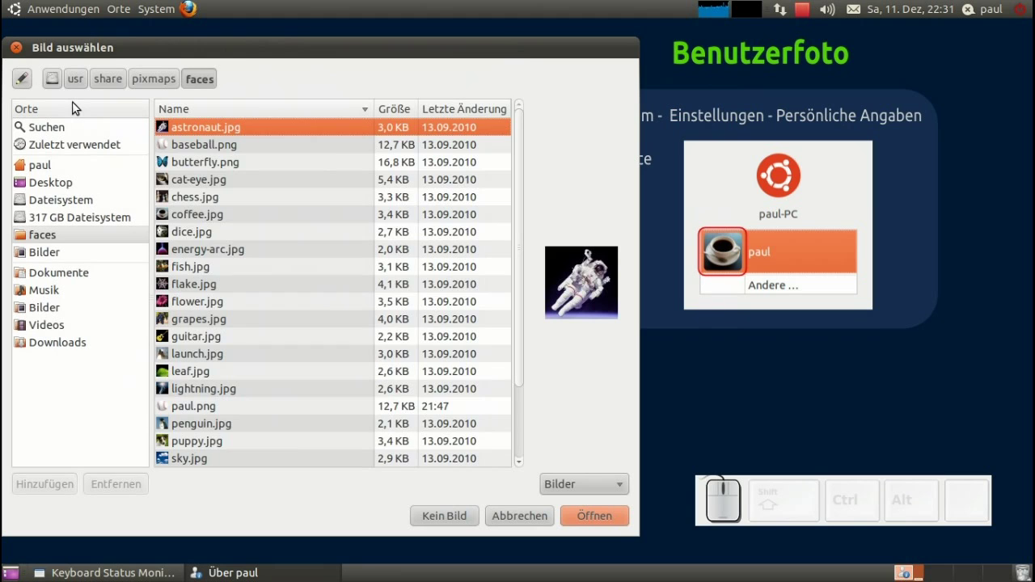
left_click_drag(223, 54, 239, 198)
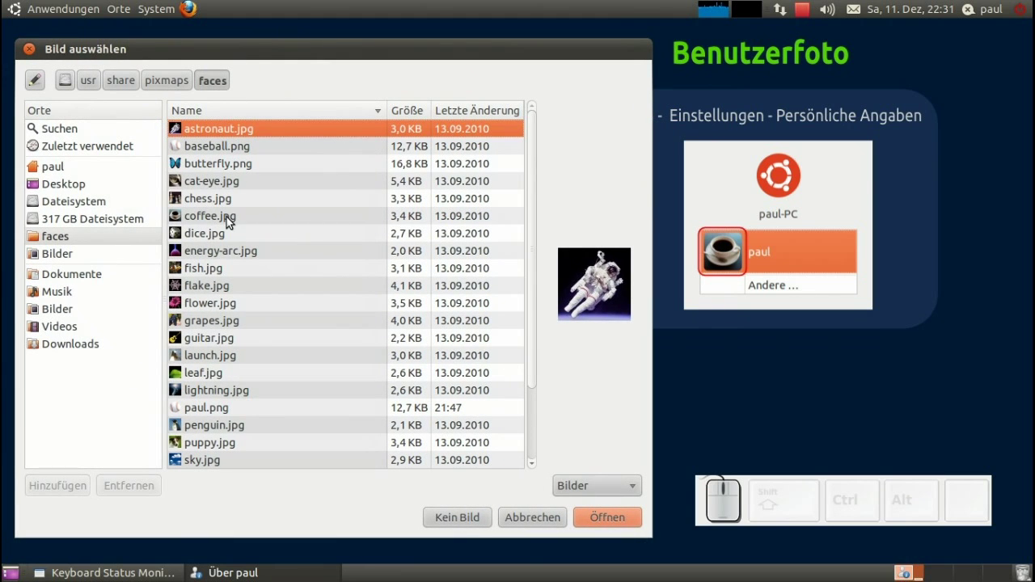
left_click(235, 222)
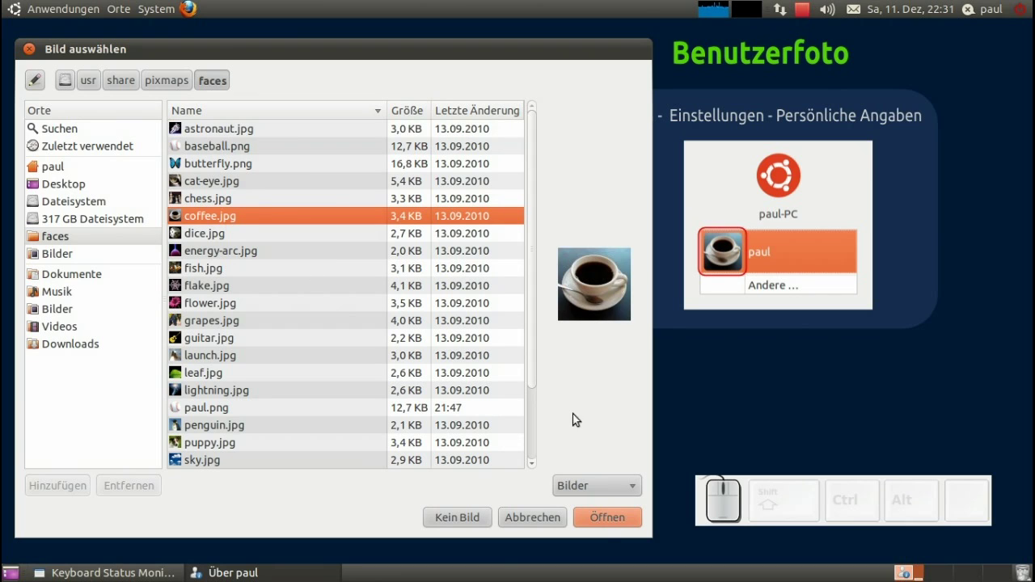
left_click(610, 528)
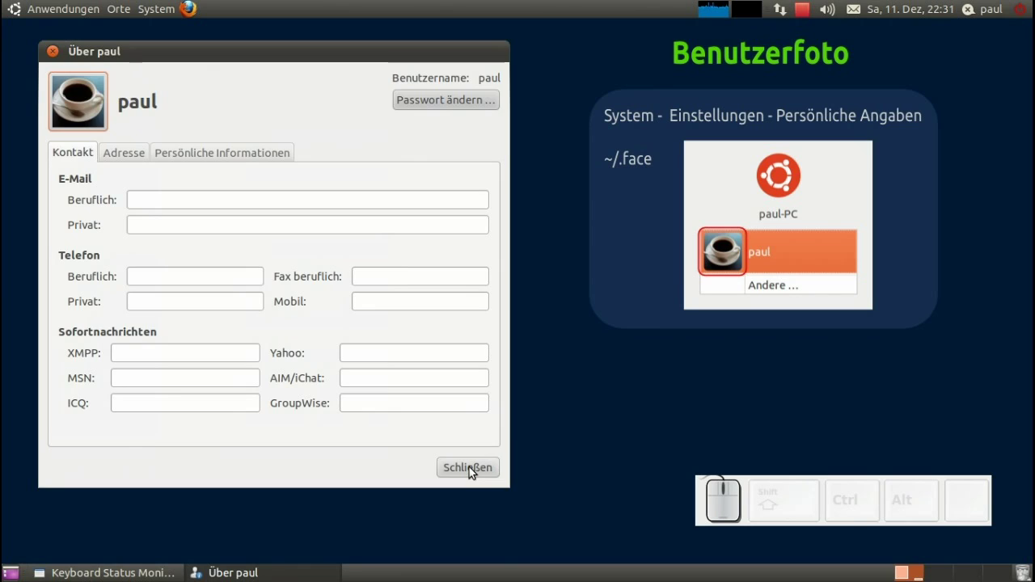
Dismiss the Über paul dialog with Schließen, leaving the desktop visible.
left_click(478, 474)
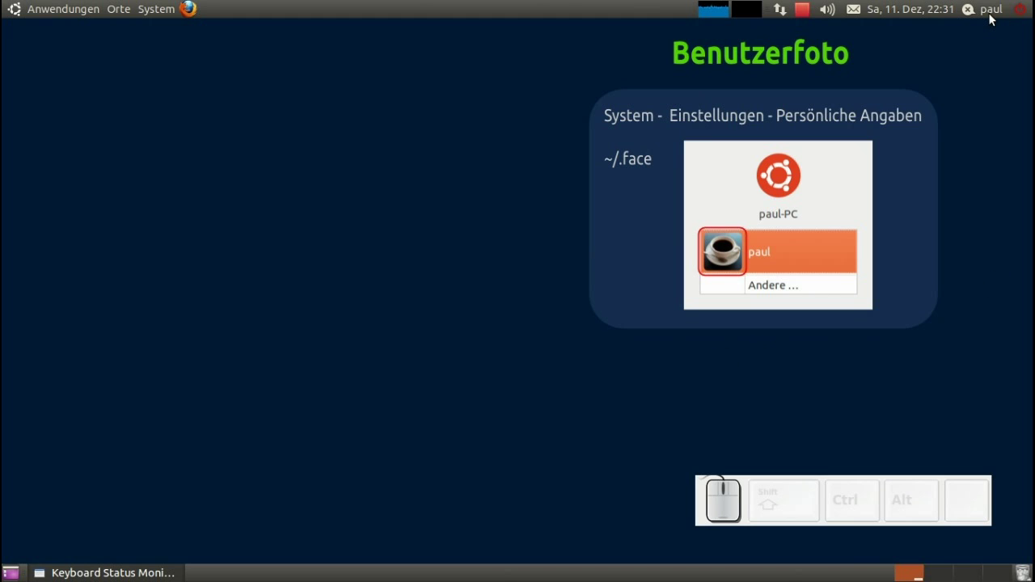
left_click(992, 19)
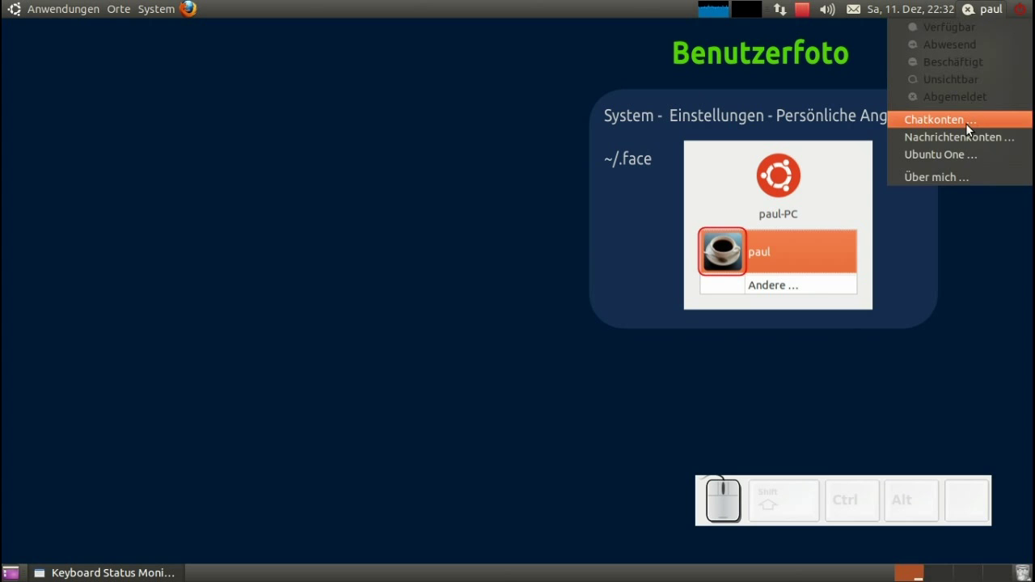
left_click(962, 187)
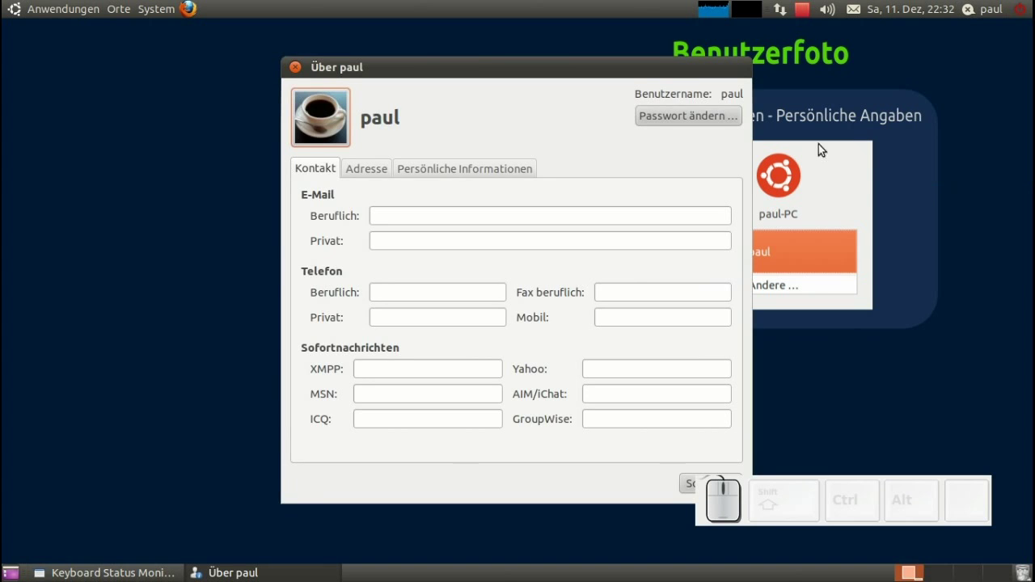
left_click_drag(482, 71, 400, 173)
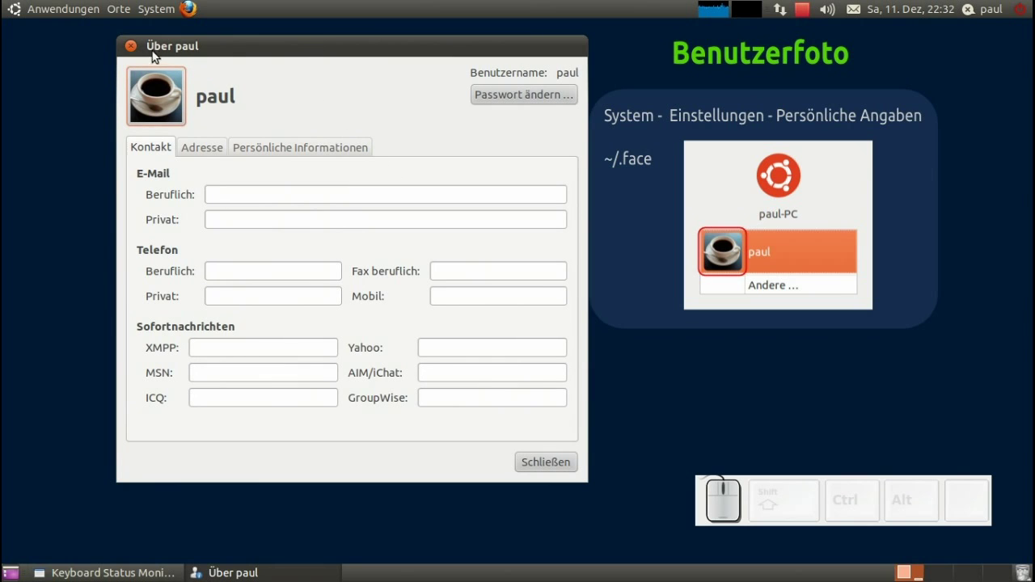
left_click(133, 52)
Show paul's home folder in Nautilus via Orte > Persönlicher Ordner.
left_click(118, 15)
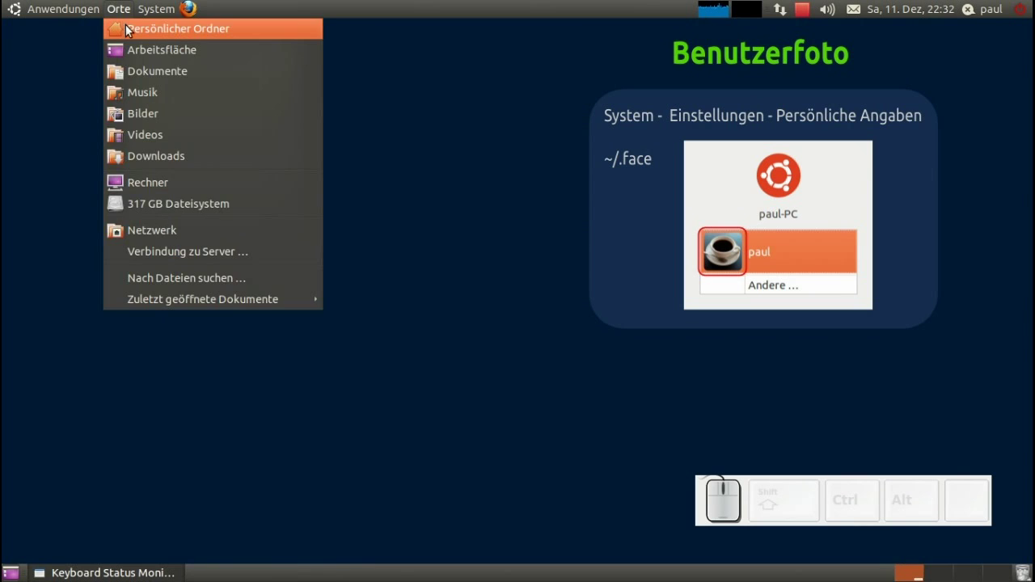
left_click(128, 33)
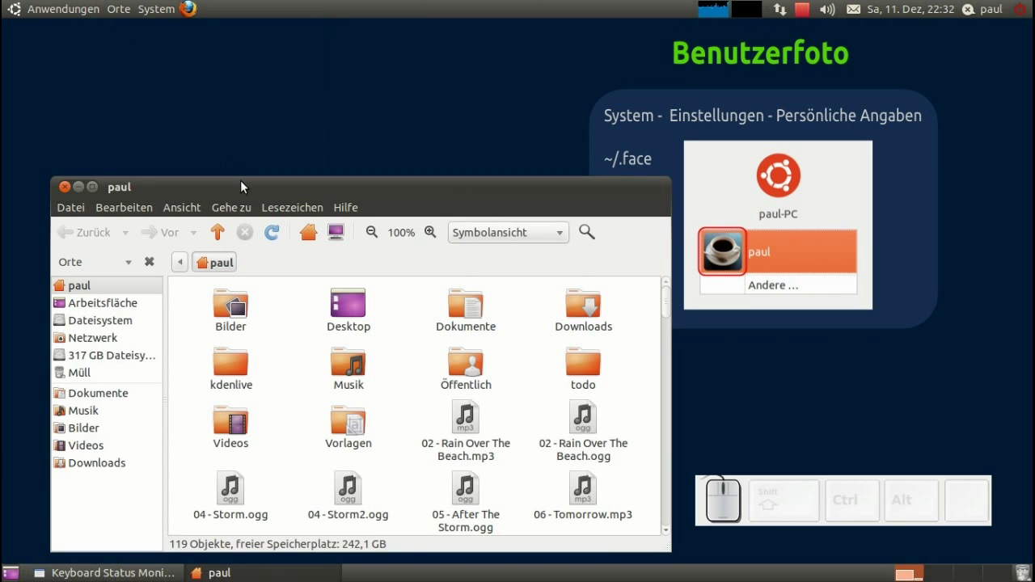
Enable Verborgene Dateien anzeigen and select the .face coffee cup image.
left_click(194, 214)
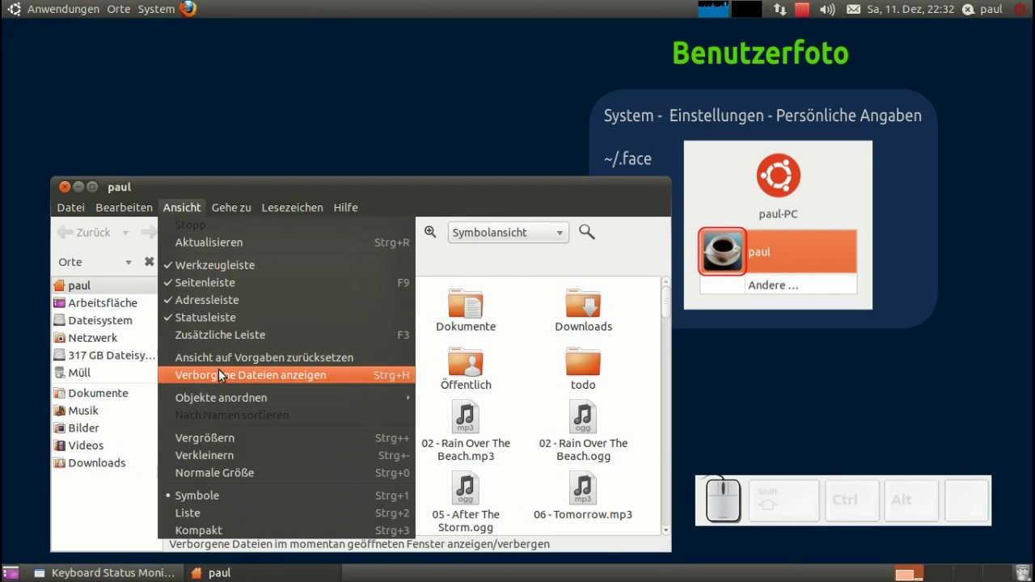
left_click(221, 379)
left_click_drag(671, 300, 664, 273)
left_click(671, 290)
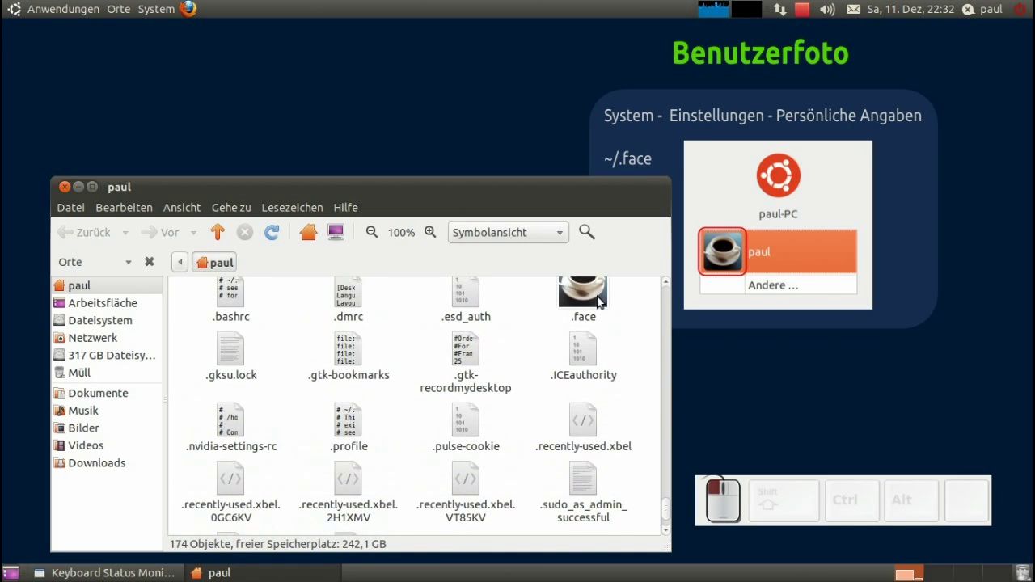